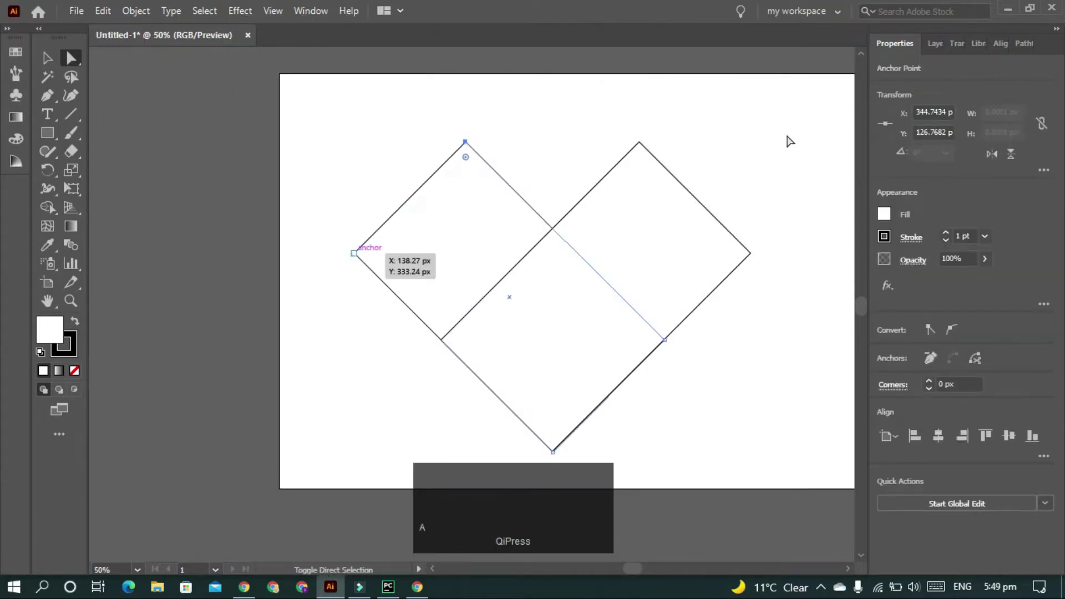
# Round the top corners of the overlapping squares into heart curves with Live Corners
pyautogui.moveTo(821, 260); pyautogui.dragTo(768, 147)
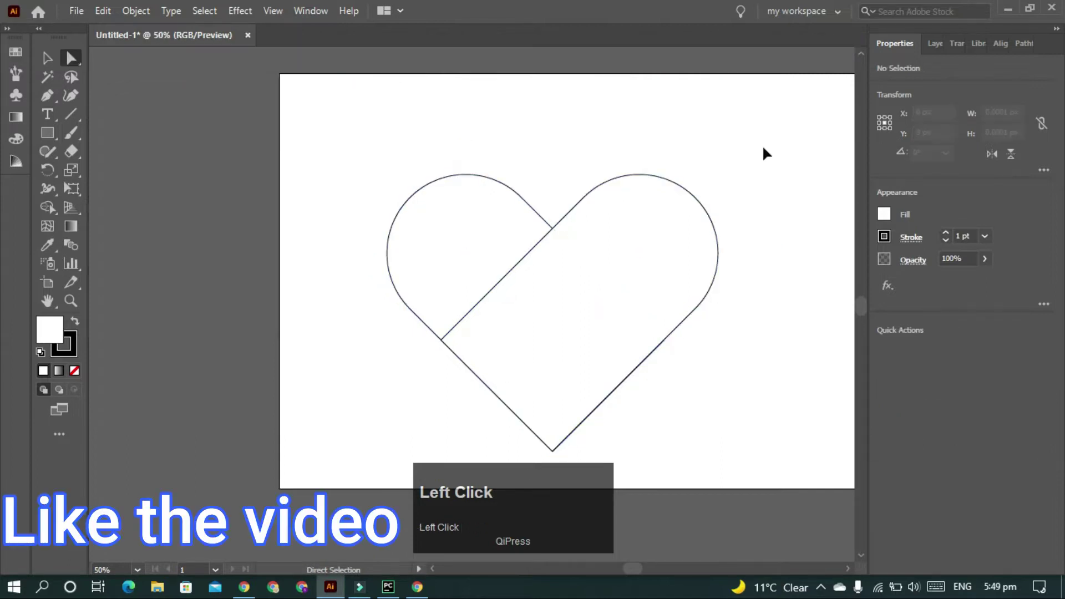
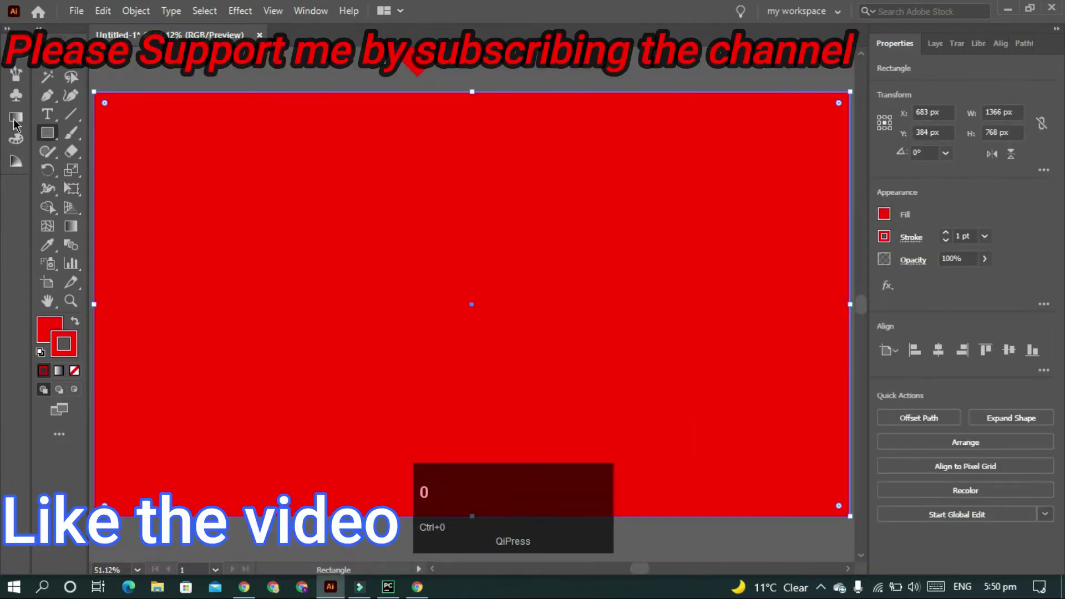
# Switch the artboard-sized rectangle's fill to white
pyautogui.click(41, 350)
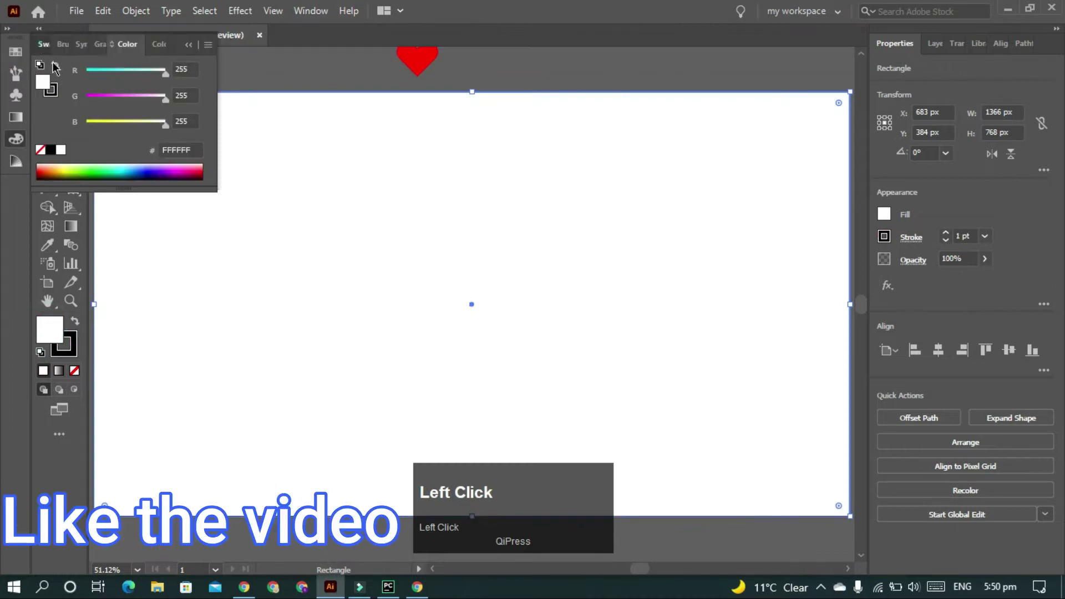
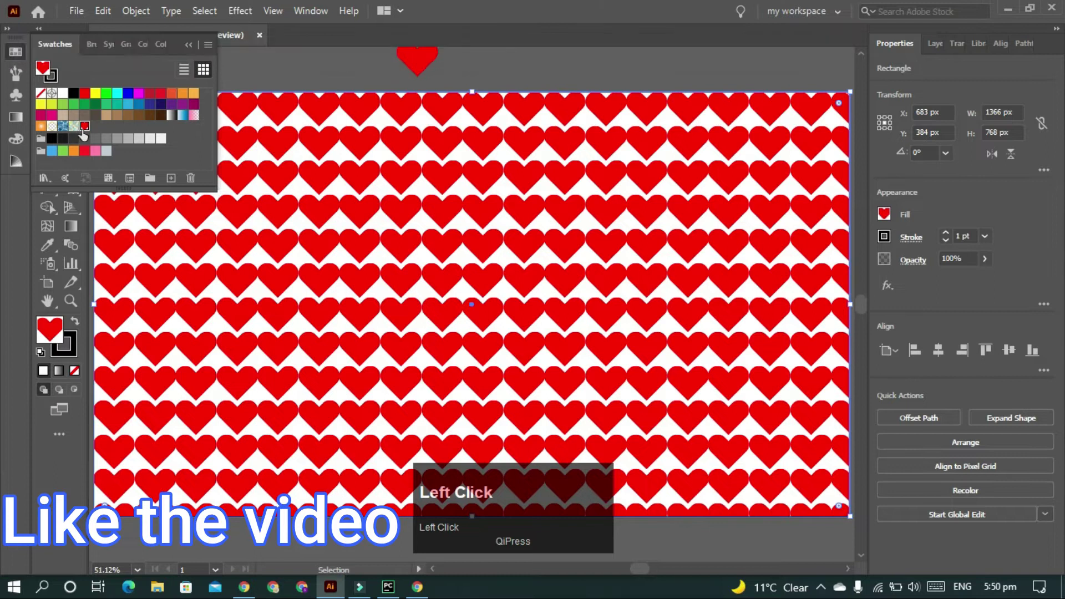
# Move the Pattern Options panel aside to see the heart tile preview
pyautogui.moveTo(405, 319); pyautogui.dragTo(733, 252)
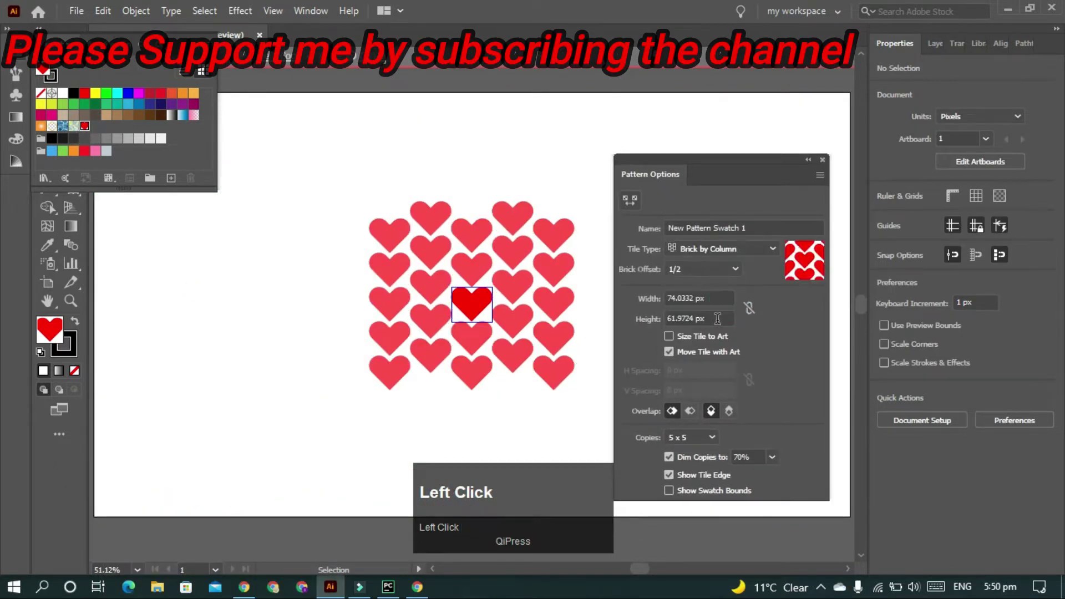
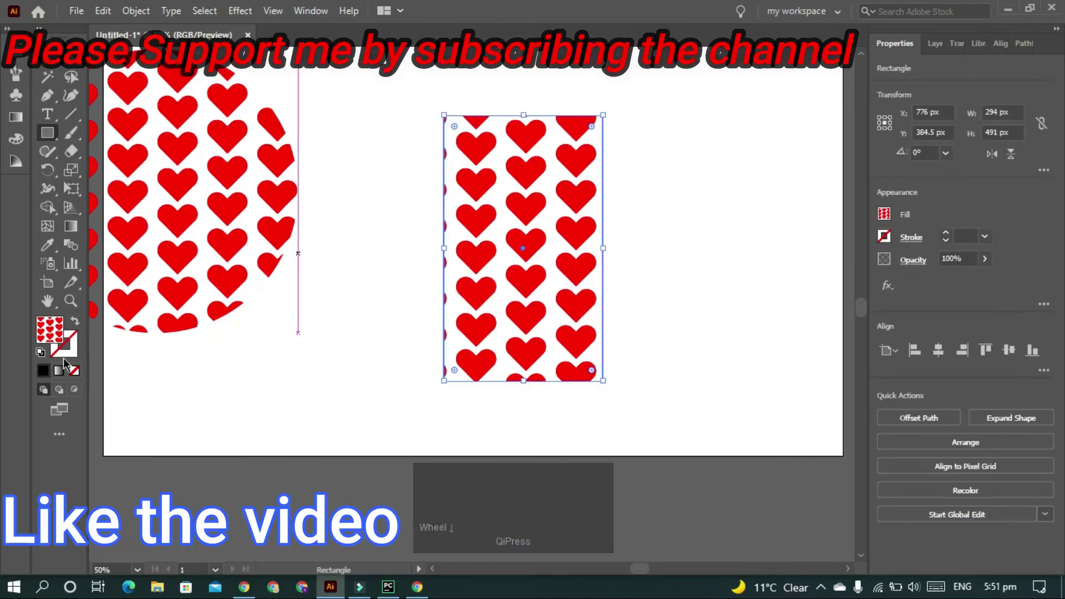
# Restore default white fill and black stroke and rotate the two squares to 45° and -45°
pyautogui.click(46, 354)
pyautogui.press('v')
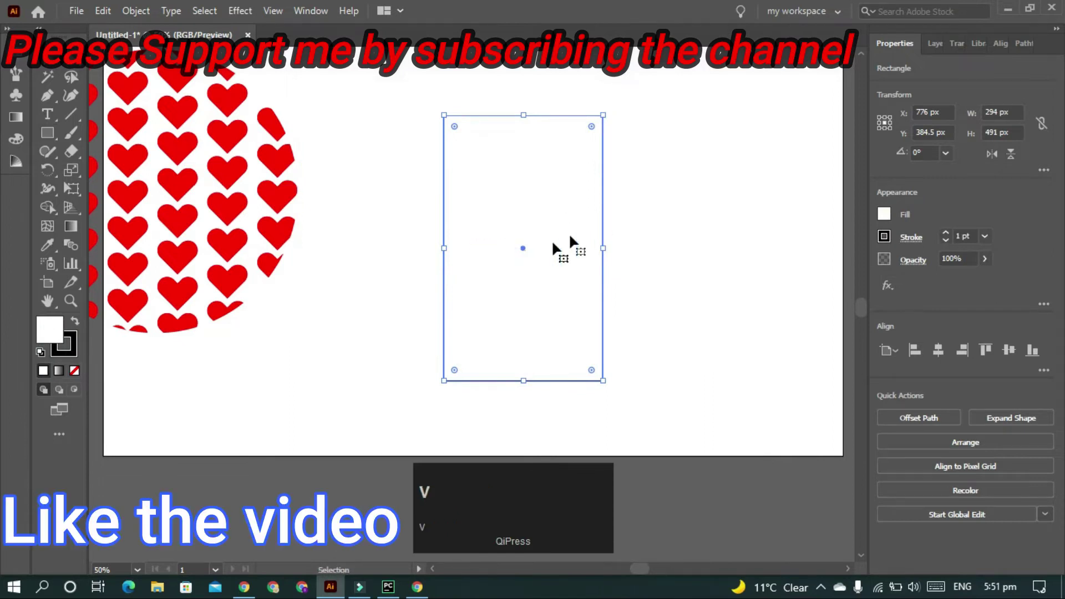
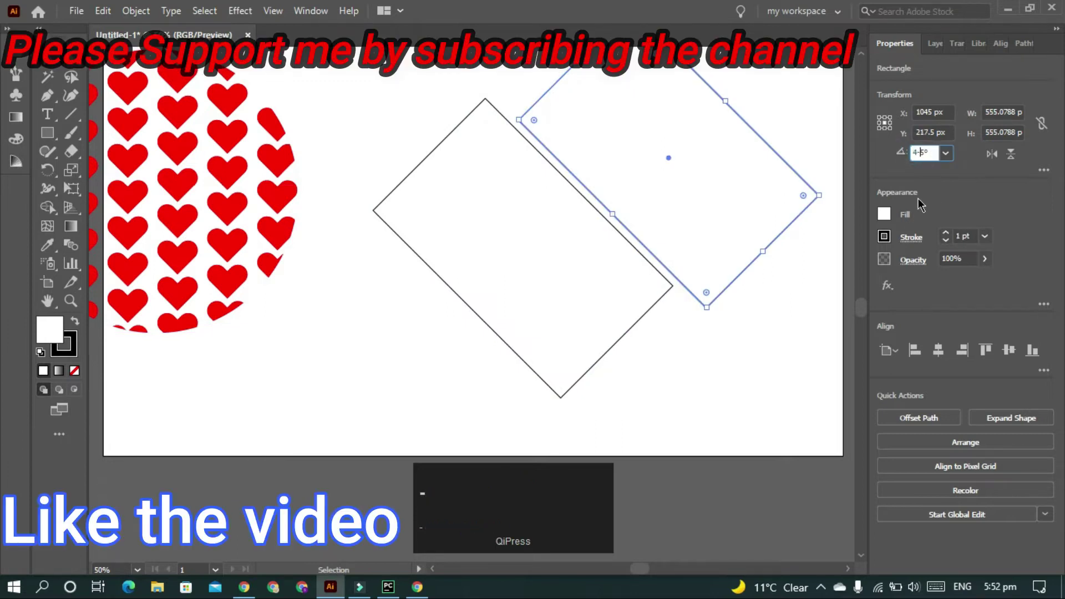
pyautogui.press('BackSpace')
pyautogui.press('-')
pyautogui.write('-4')
pyautogui.press('Return')
# Overlap the squares into a heart base and select their top corner points with Direct Selection
pyautogui.moveTo(653, 237); pyautogui.dragTo(538, 193)
pyautogui.press('Left')
pyautogui.press('a')
pyautogui.click(319, 229)
pyautogui.click(638, 119)
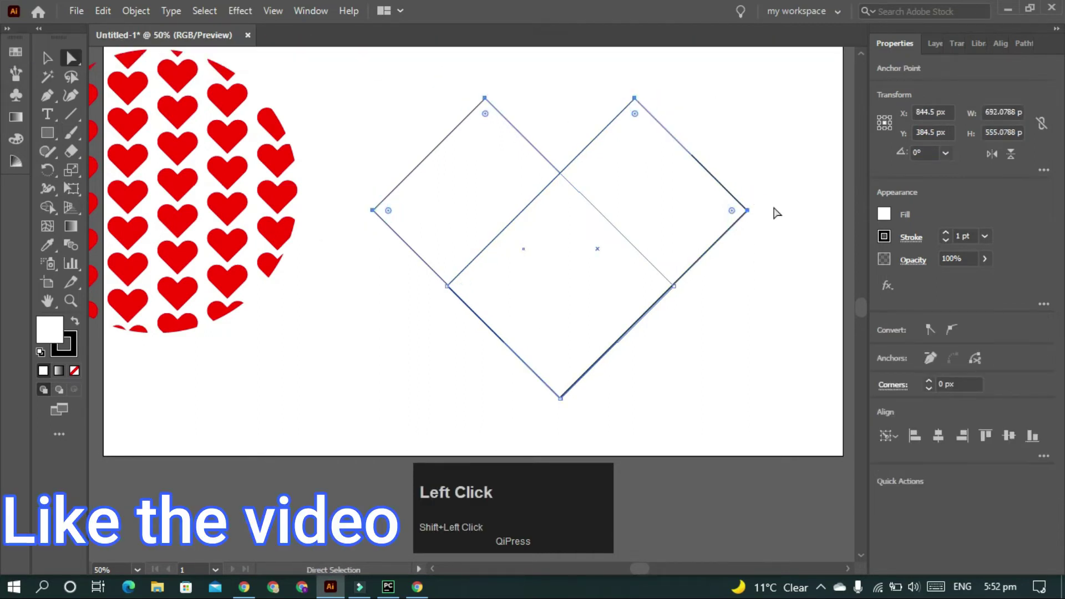
# Round the upper corner points into smooth heart lobes
pyautogui.click(581, 295)
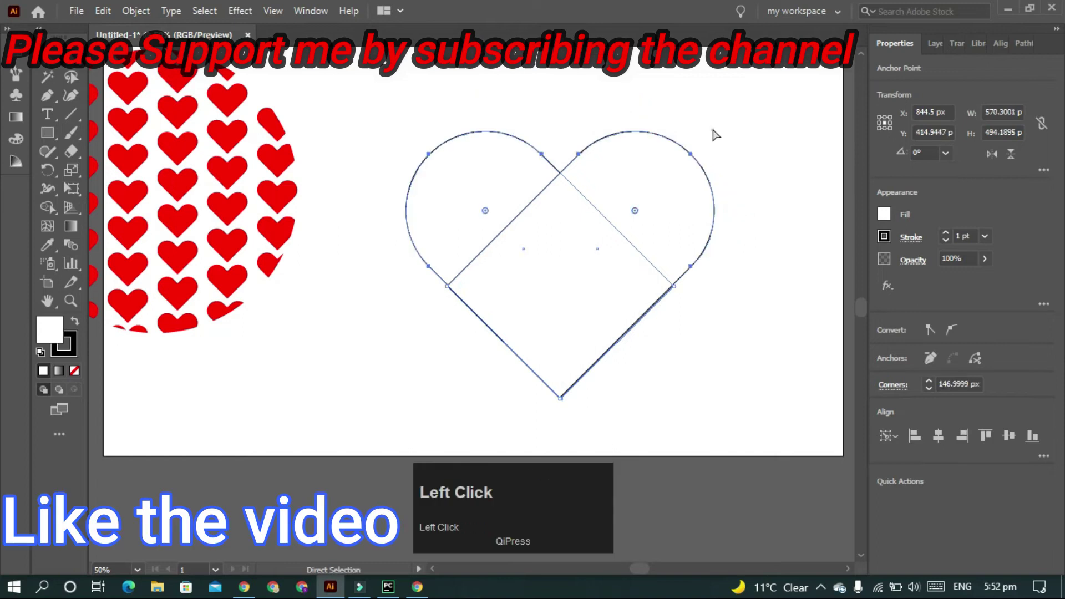
pyautogui.press('v')
pyautogui.moveTo(661, 251); pyautogui.dragTo(767, 228)
pyautogui.press('Down')
# Merge both squares into one heart shape and select the leftover piece below it
pyautogui.click(399, 115)
pyautogui.press('shift+m')
pyautogui.click(496, 232)
pyautogui.press('v')
pyautogui.moveTo(700, 233); pyautogui.dragTo(19, 64)
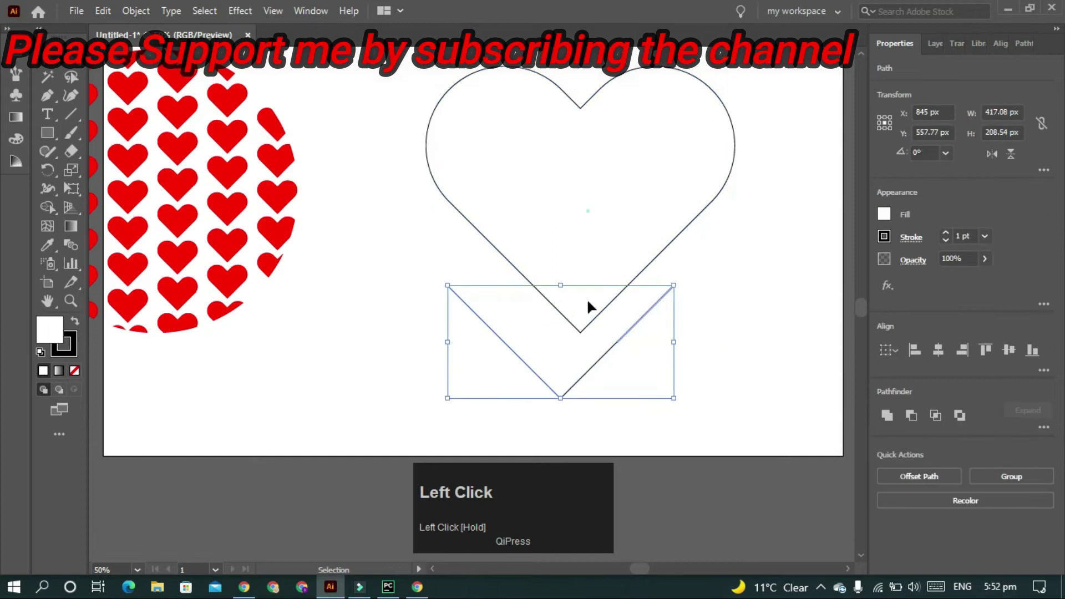
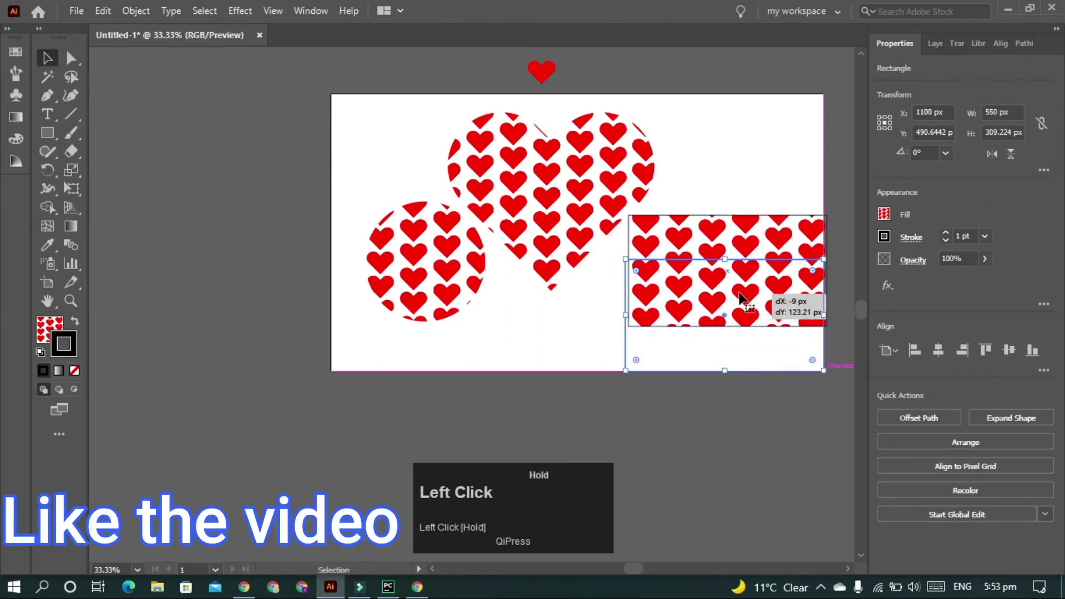
# Move the pattern-filled rectangle to the bottom right of the artboard
pyautogui.moveTo(720, 178); pyautogui.dragTo(643, 175)
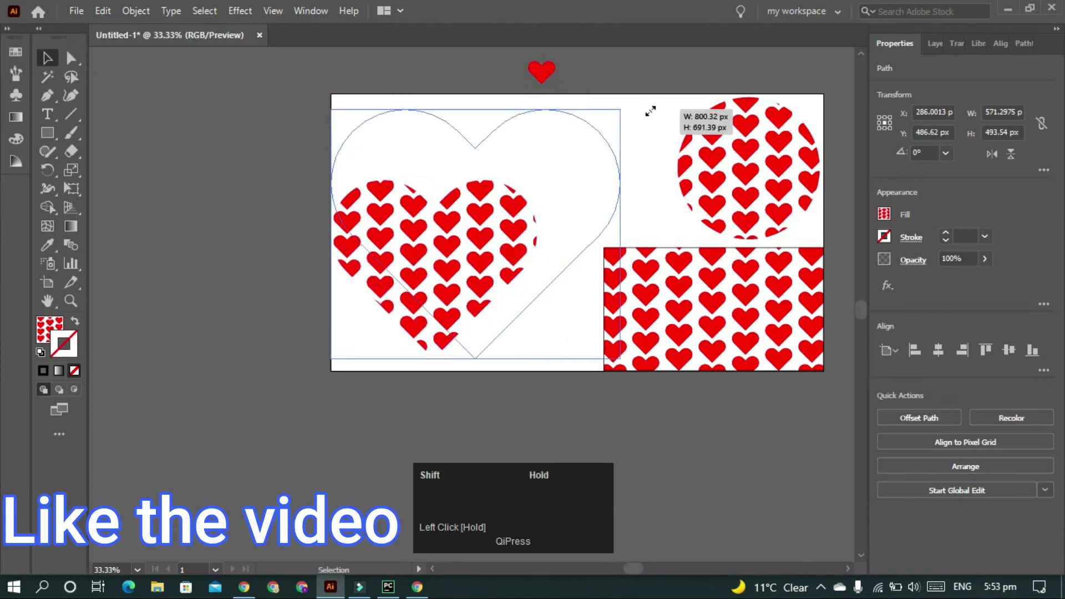
# Deselect, fit the artboard with Ctrl+0, check the heart and undo its accidental move
pyautogui.click(547, 76)
pyautogui.click(644, 116)
pyautogui.press('ctrl+0')
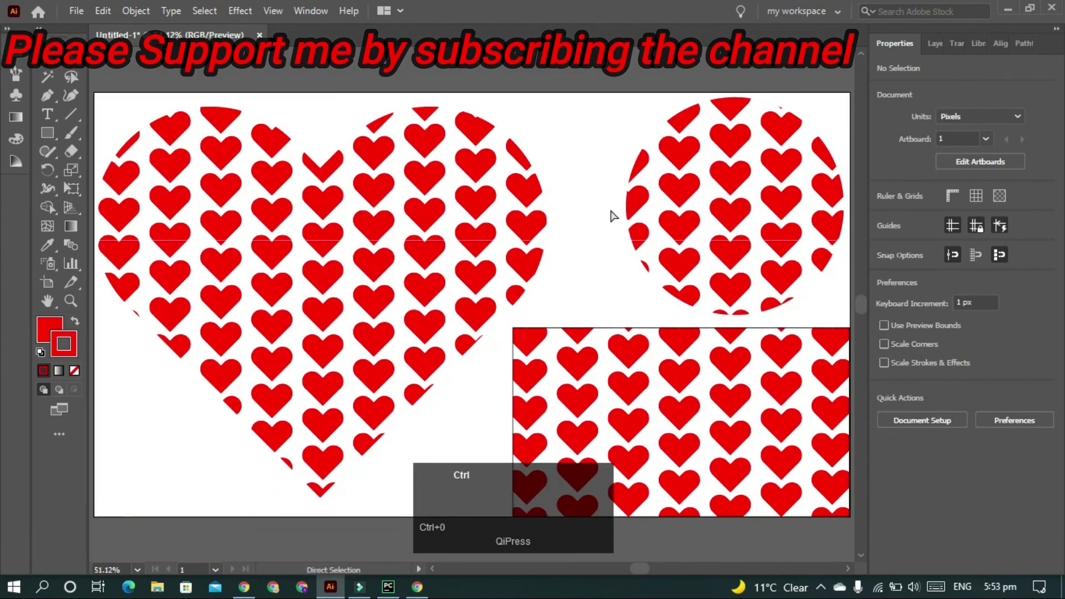
pyautogui.scroll(-3)
pyautogui.click(598, 313)
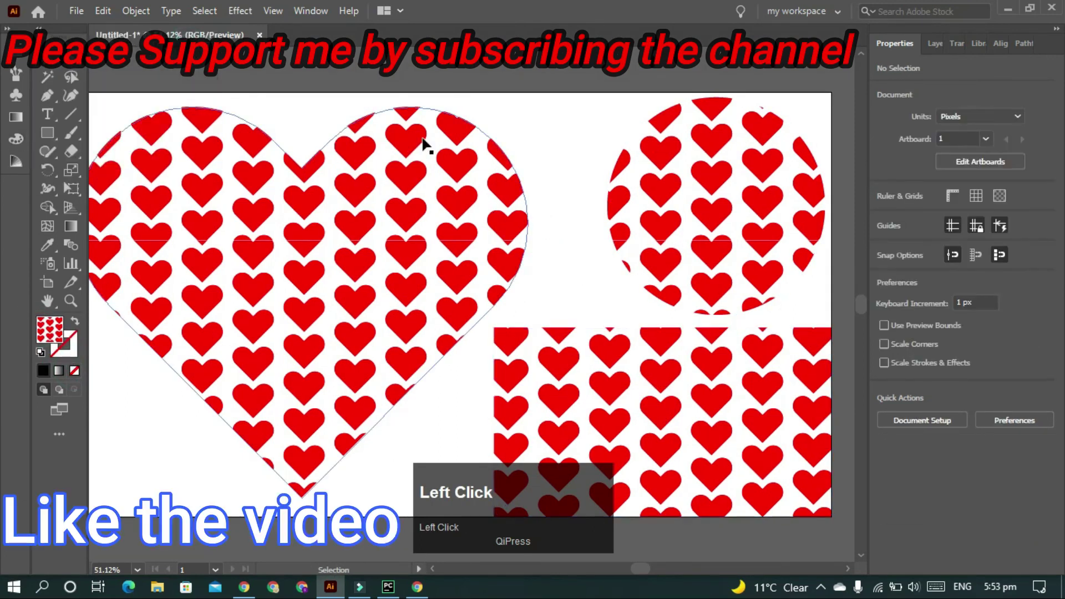
pyautogui.press('0')
pyautogui.click(550, 105)
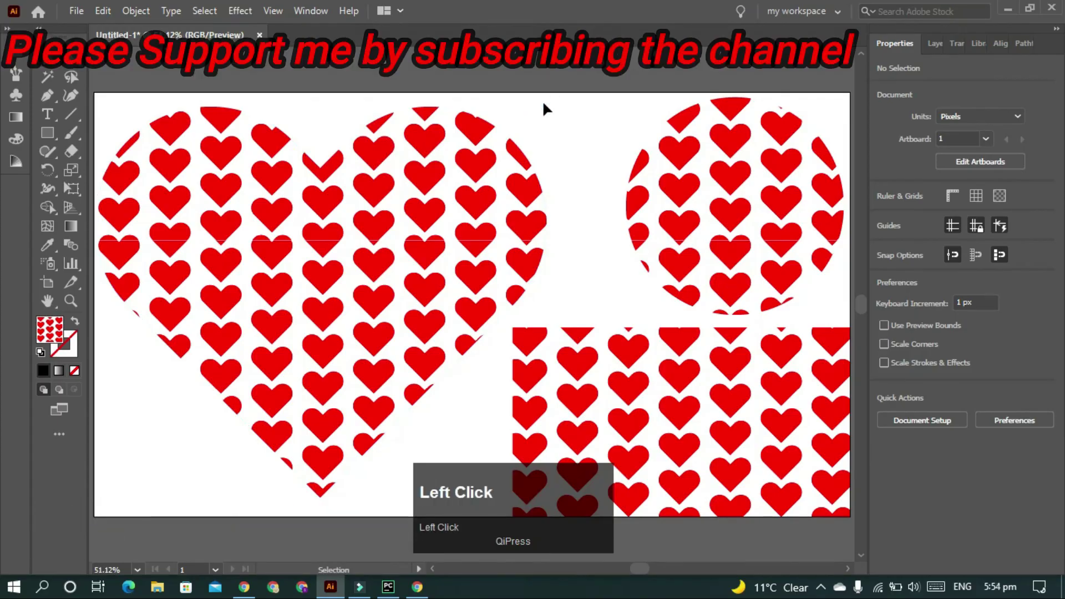